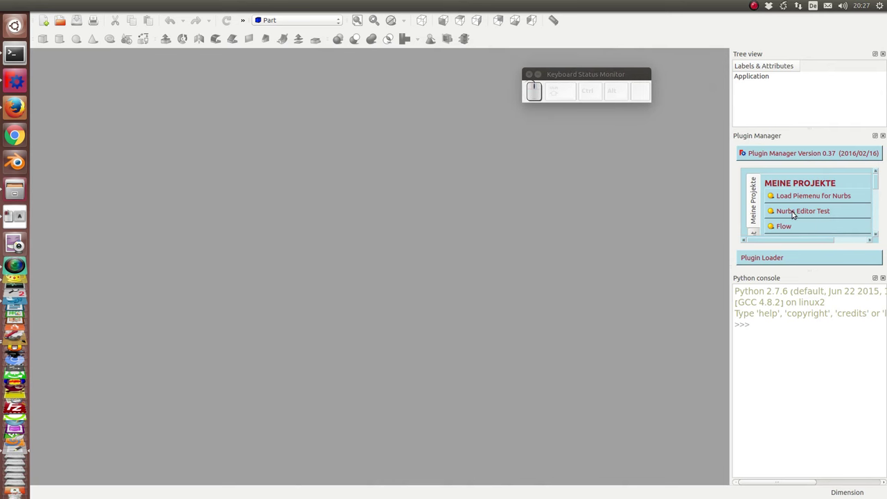
Run the Nurbs Editor Test from the Plugin Manager, creating a wavy NURBS surface with control poles.
{"action": "left_click", "coordinate": [794, 212]}
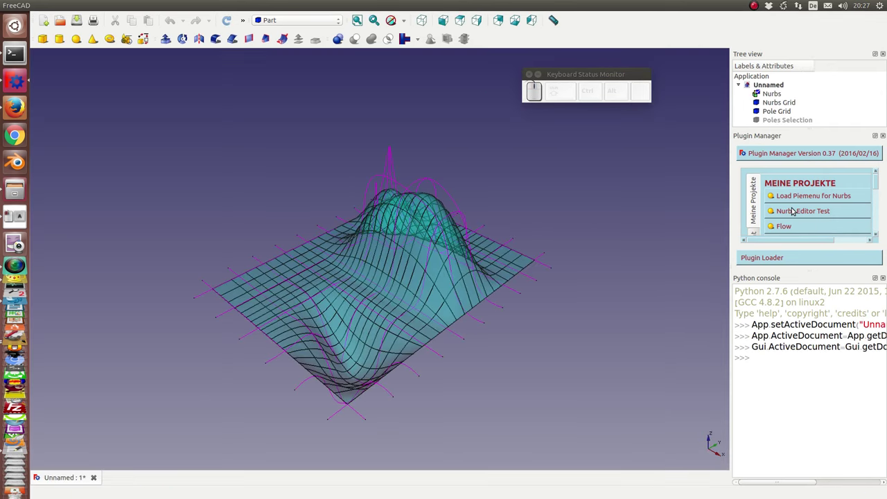
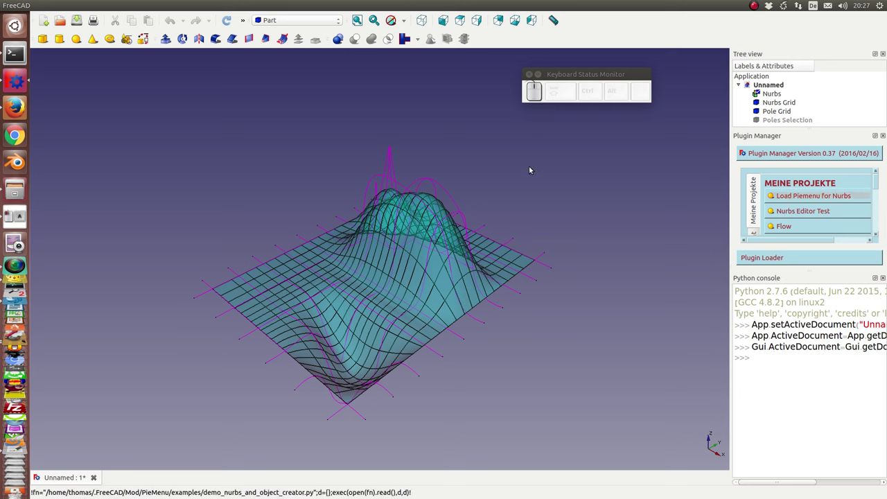
Via the Nurbs pie menu, toggle off the surface's grid lines and its control poles.
{"action": "key", "text": "KP_Enter"}
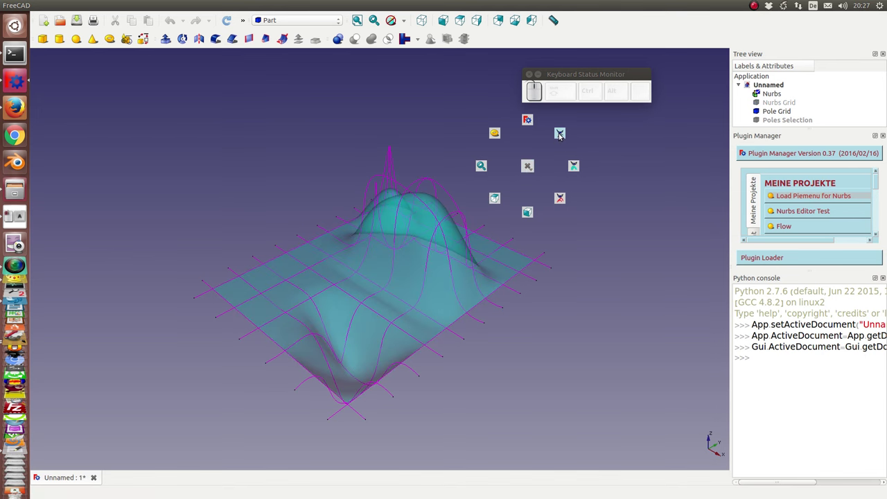
{"action": "left_click", "coordinate": [562, 135]}
{"action": "key", "text": "KP_Enter"}
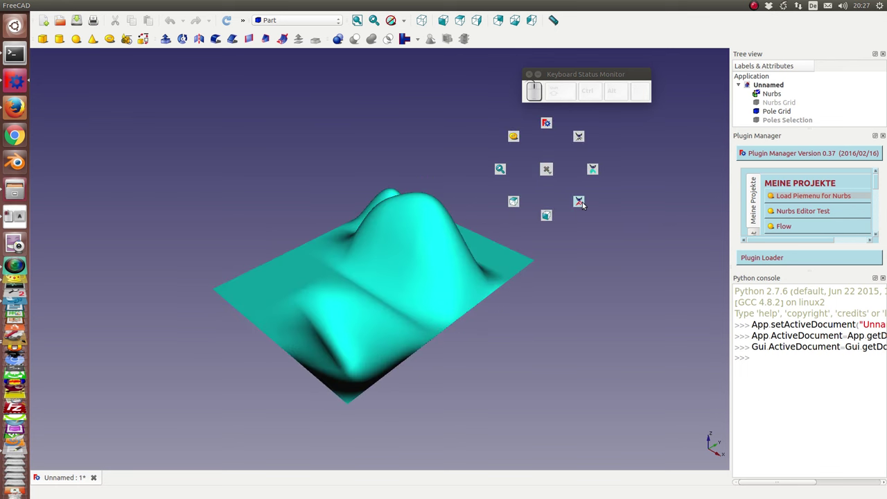
{"action": "left_click", "coordinate": [581, 201]}
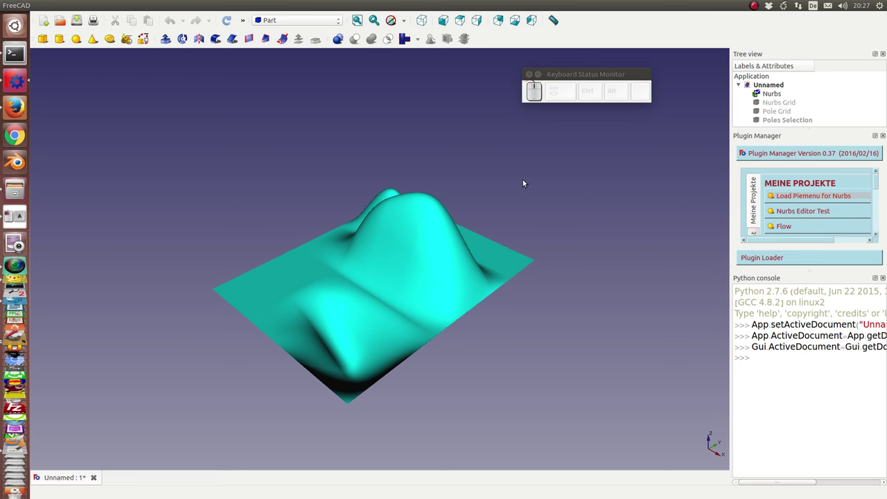
Create a grey torus solid at the surface's left corner from the pie menu.
{"action": "key", "text": "KP_Enter"}
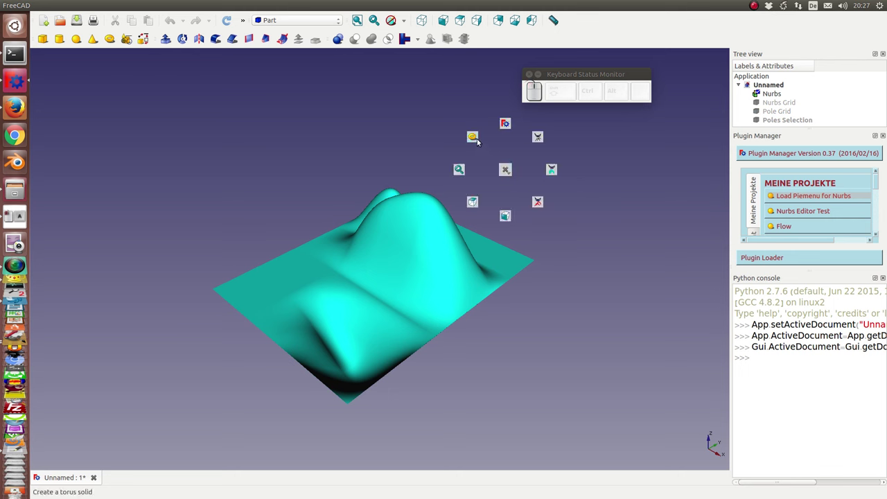
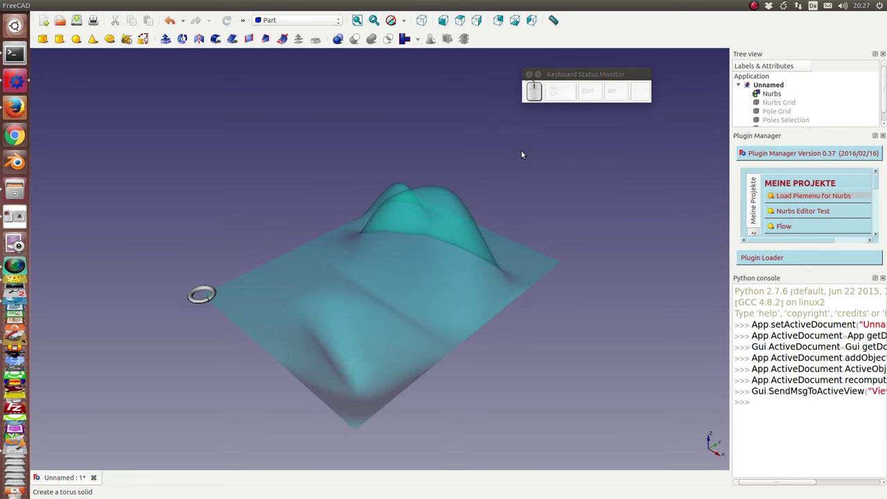
{"action": "key", "text": "KP_Enter"}
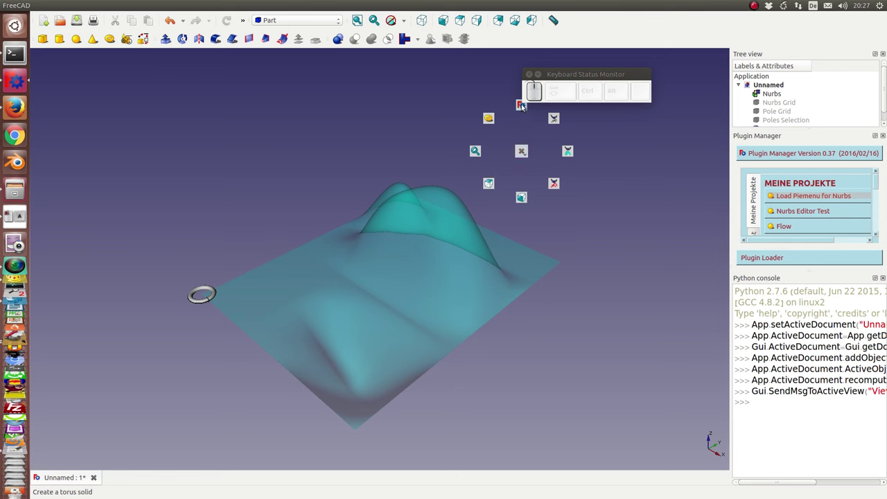
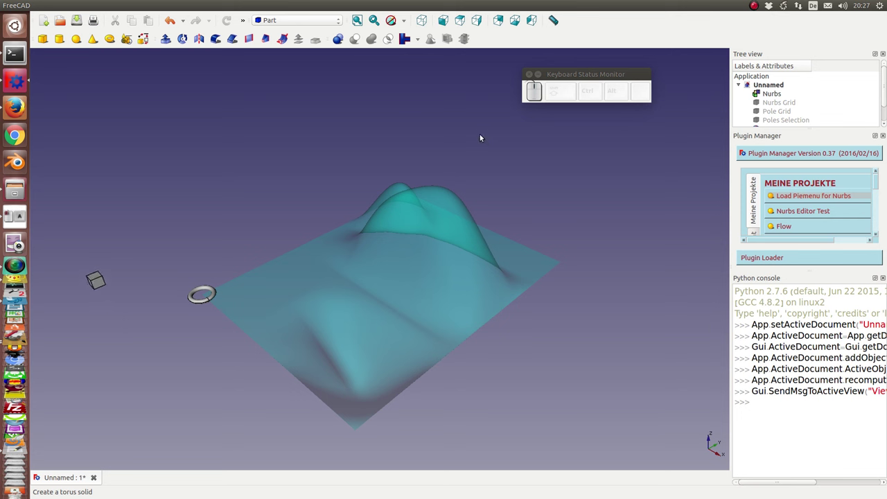
Create a second, pink torus left of the grey one from the pie menu.
{"action": "key", "text": "KP_Add"}
{"action": "key", "text": "KP_Enter"}
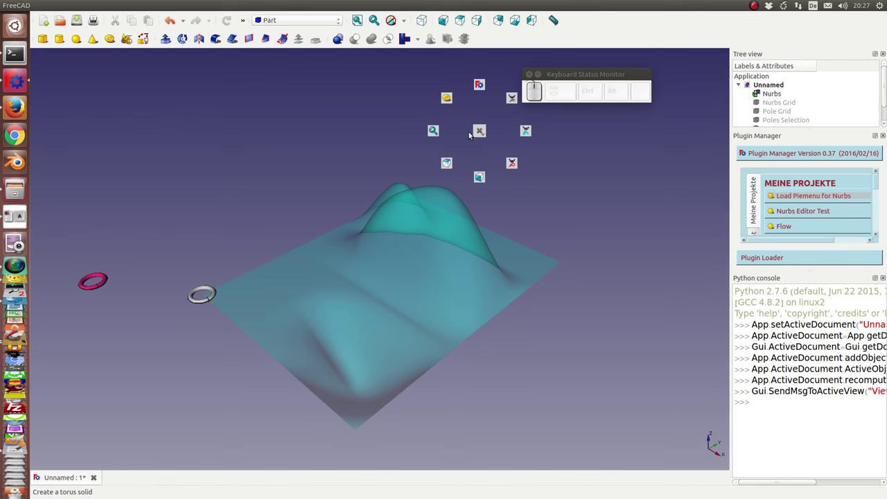
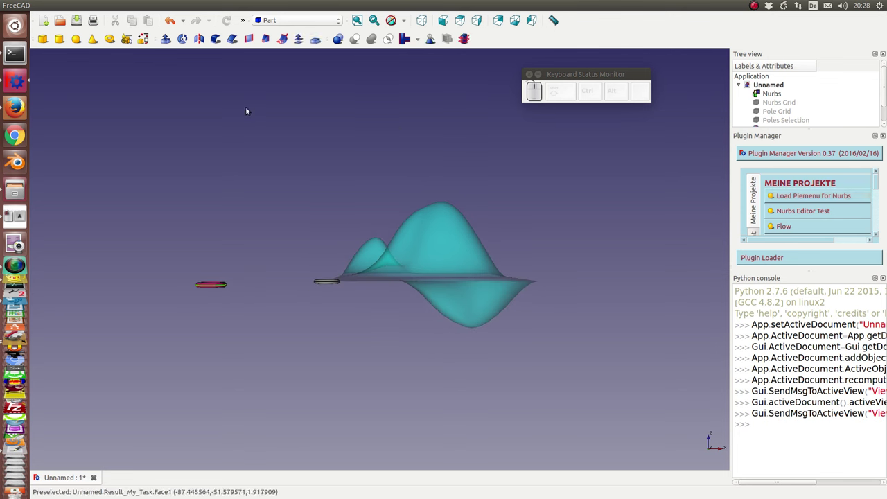
Fit the pink torus to the screen and set the view to top.
{"action": "key", "text": "KP_Enter"}
{"action": "left_click", "coordinate": [197, 106]}
{"action": "key", "text": "KP_Enter"}
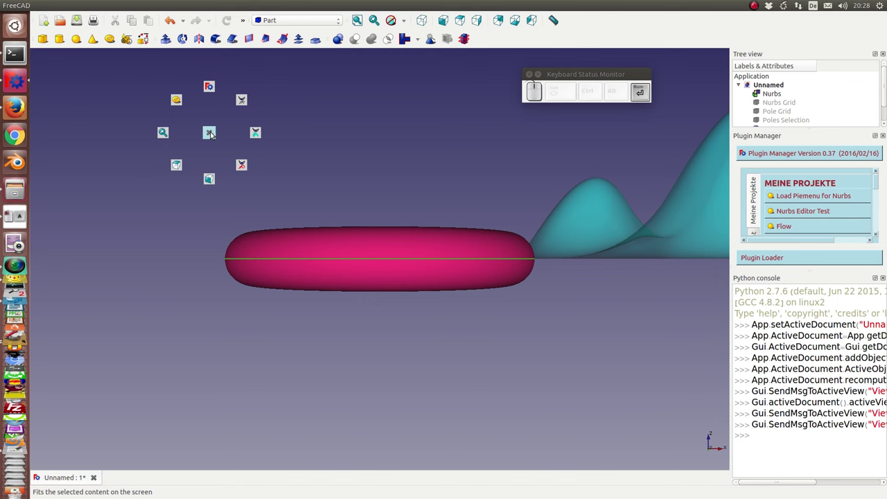
{"action": "left_click", "coordinate": [173, 162]}
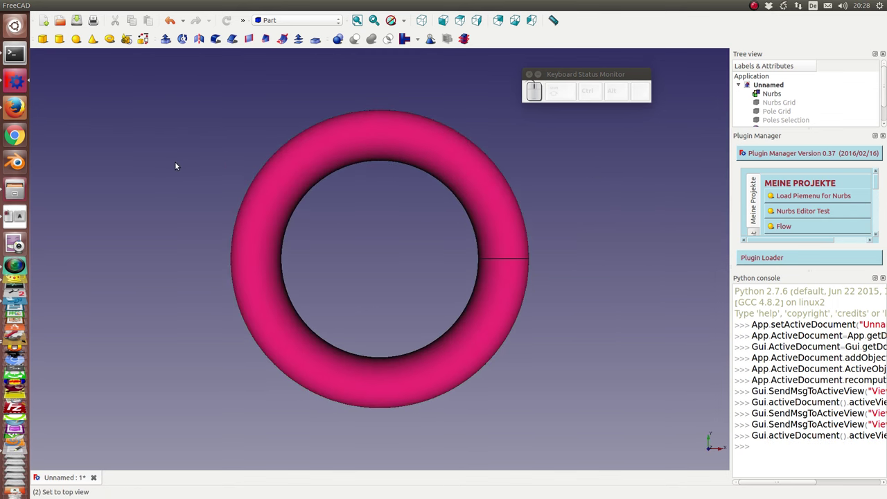
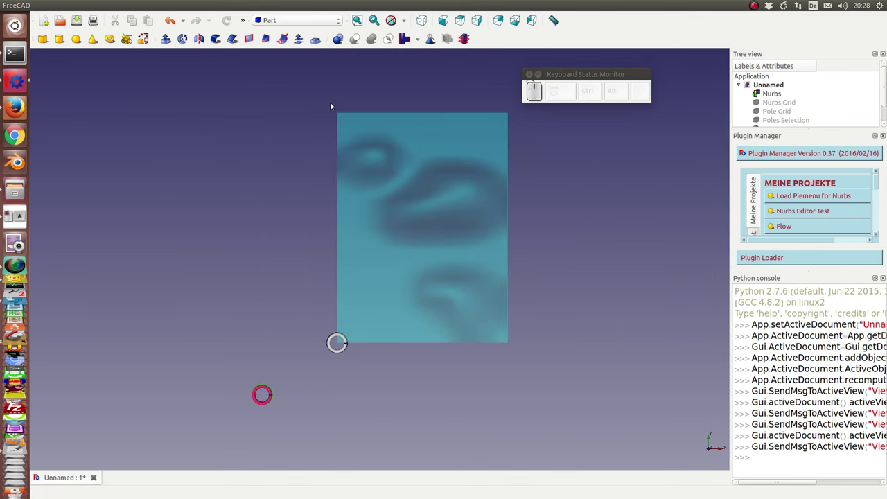
Toggle the grid lines back on and hide the NURBS surface, leaving only the wireframe grid.
{"action": "key", "text": "KP_Enter"}
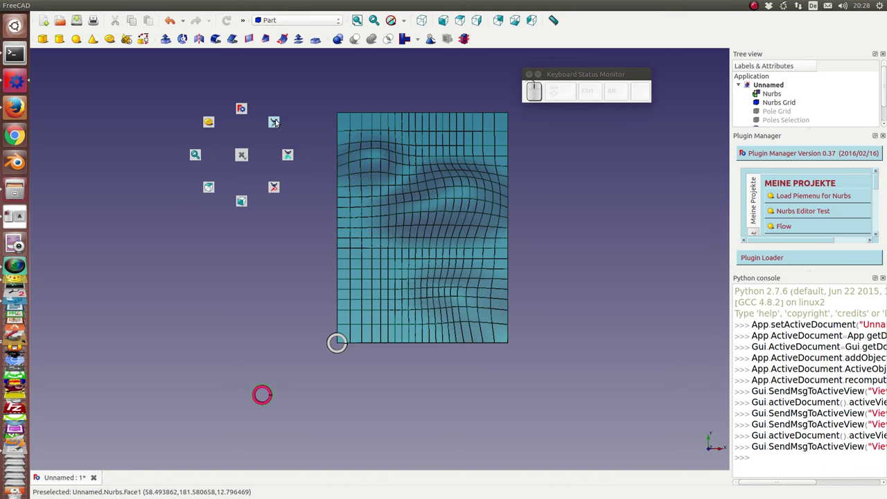
{"action": "left_click", "coordinate": [276, 118]}
{"action": "key", "text": "KP_Enter"}
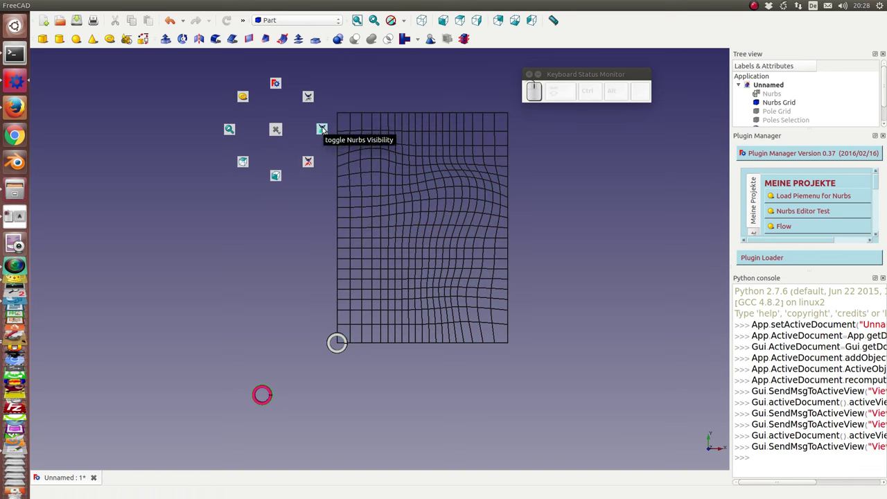
{"action": "left_click", "coordinate": [322, 126]}
{"action": "key", "text": "KP_Enter"}
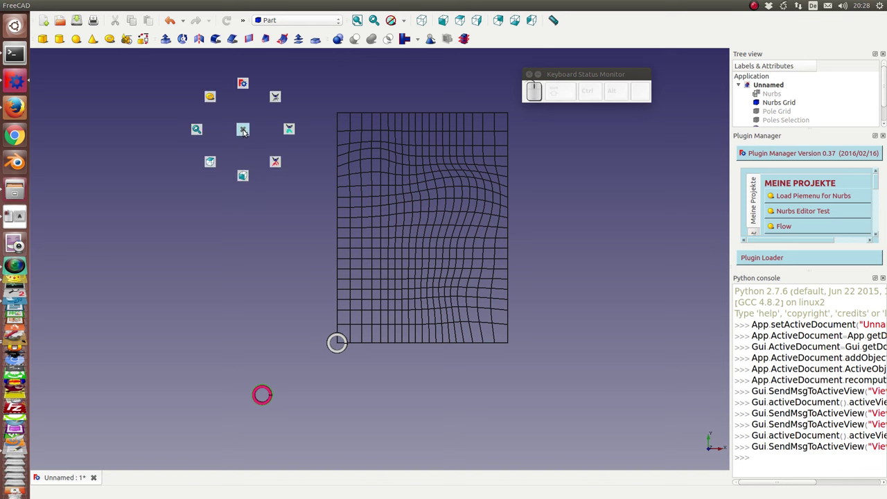
{"action": "left_click", "coordinate": [243, 128]}
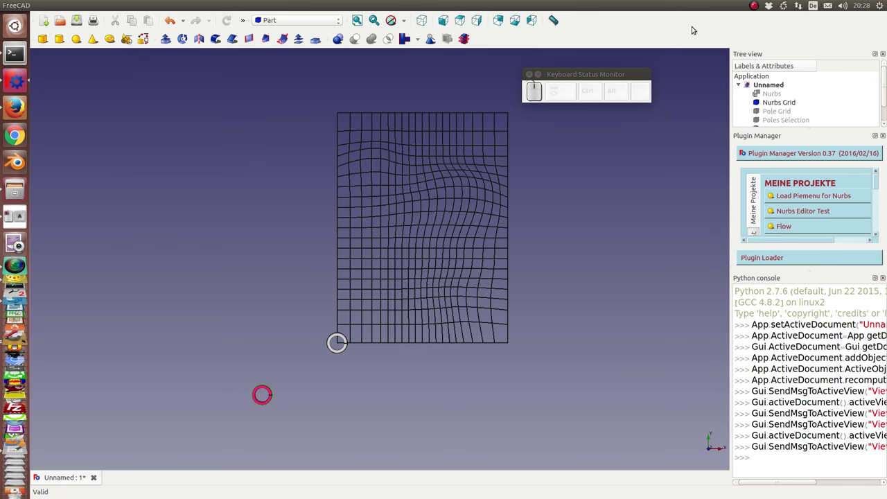
{"action": "left_click", "coordinate": [751, 1]}
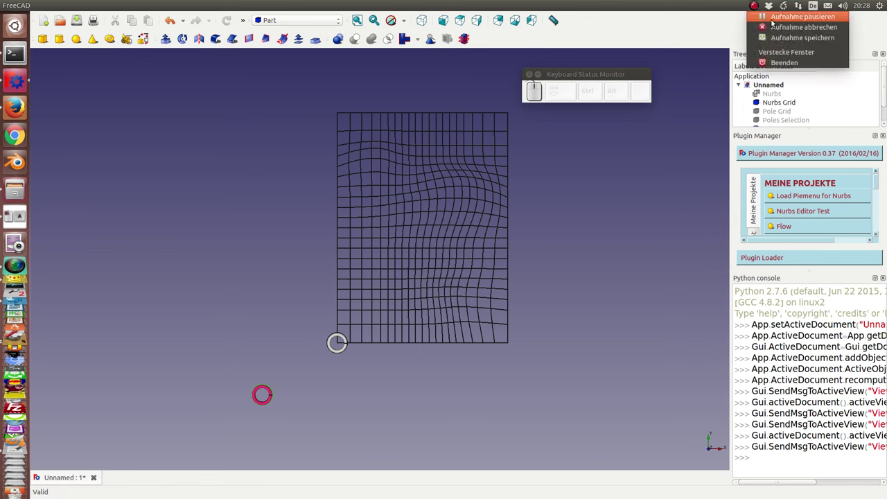